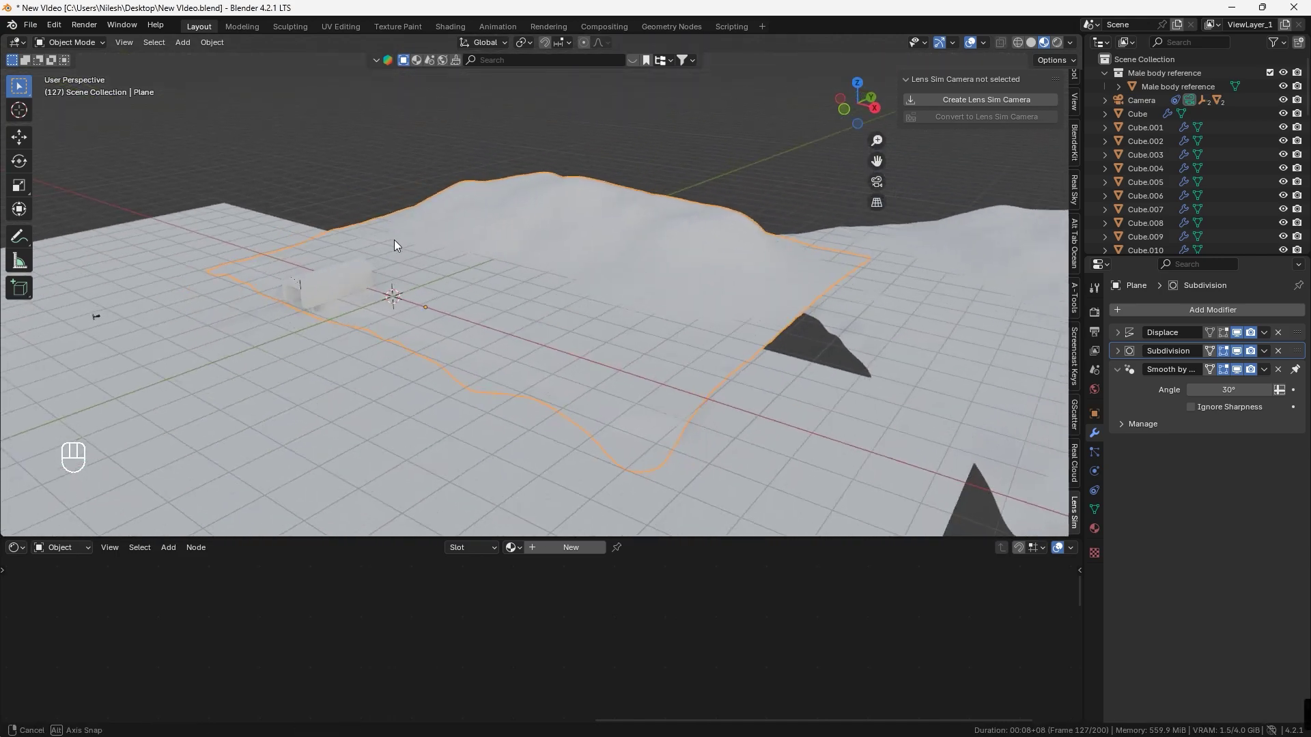
# - Isolate the terrain plane in Local View with the grid and viewport overlays hidden
pyautogui.press('/')
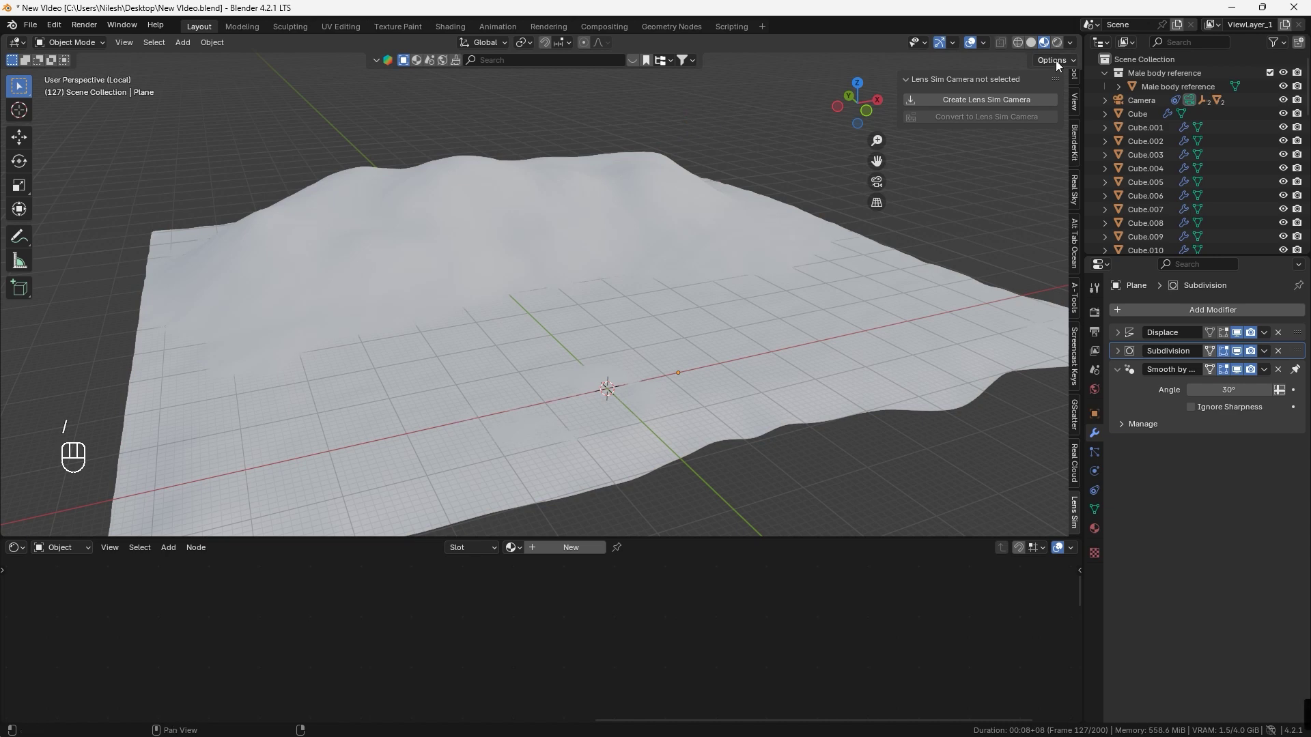
pyautogui.click(975, 43)
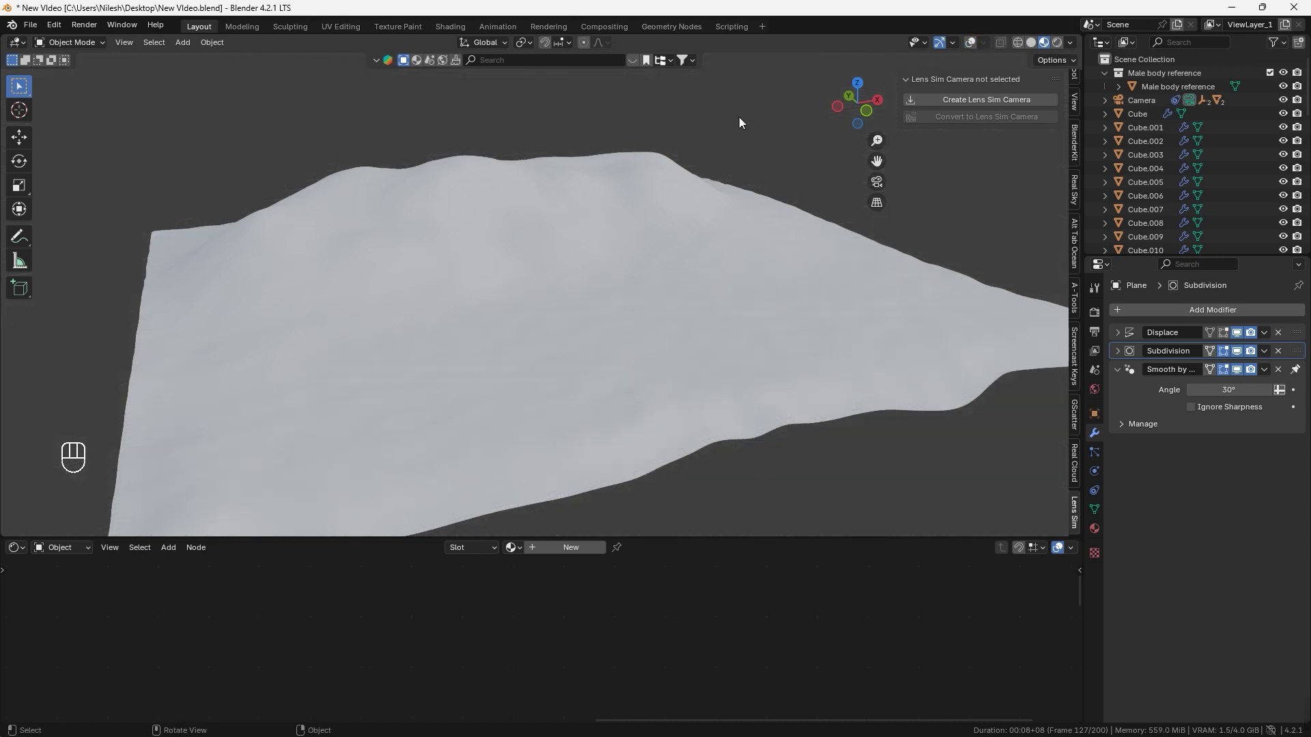
# - Search the material library for 'ground' and apply Natural ground to the terrain
pyautogui.moveTo(416, 65); pyautogui.dragTo(508, 64)
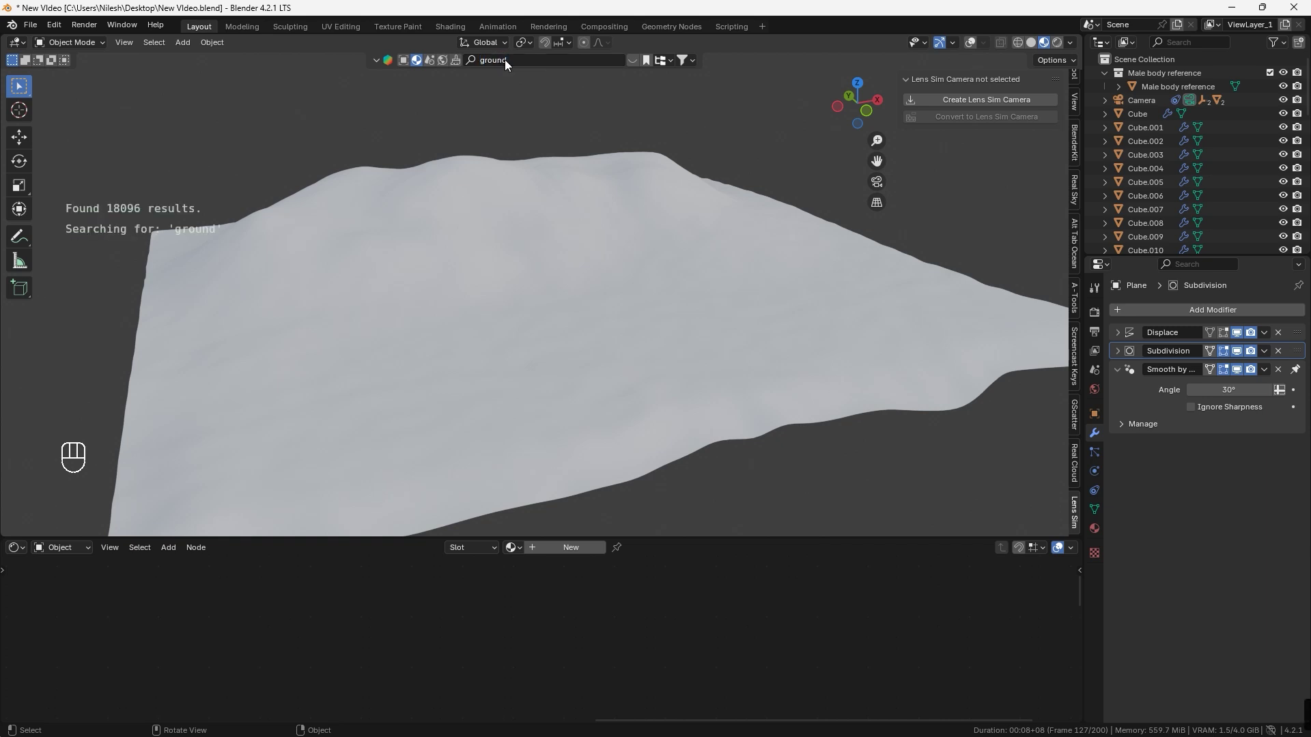
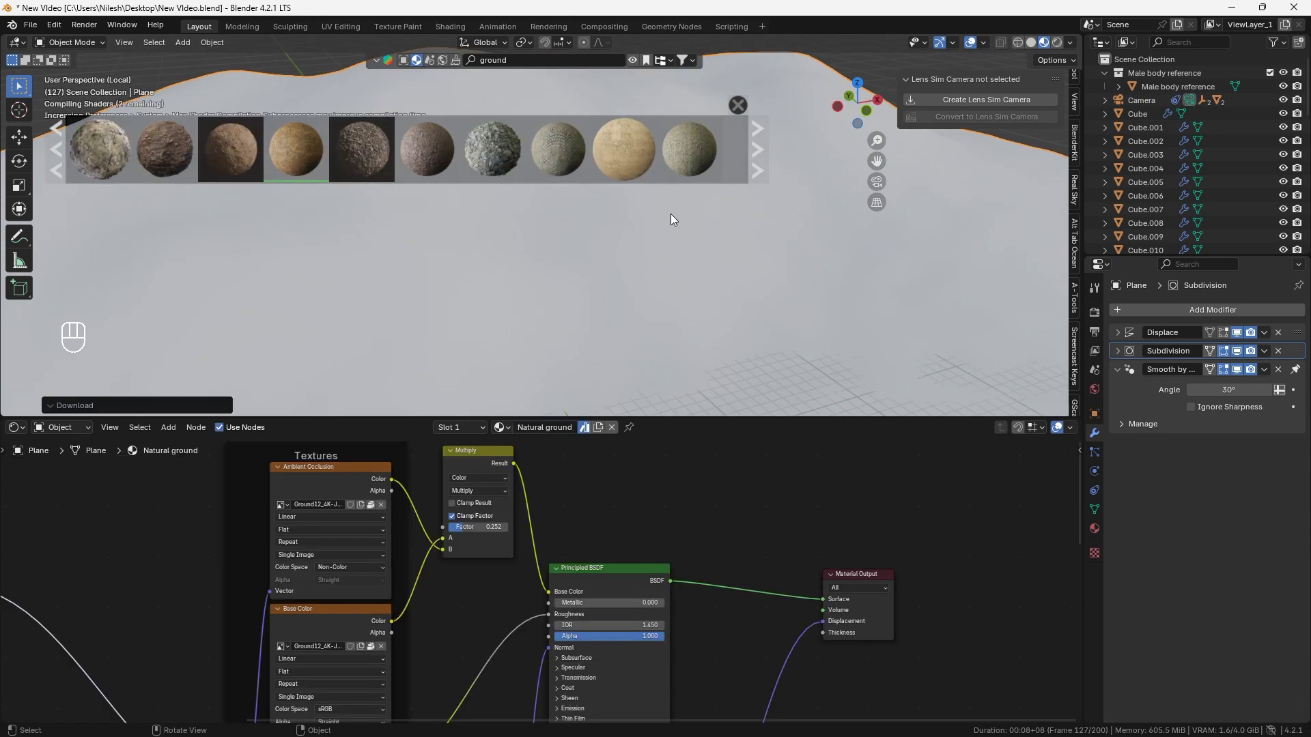
pyautogui.click(747, 103)
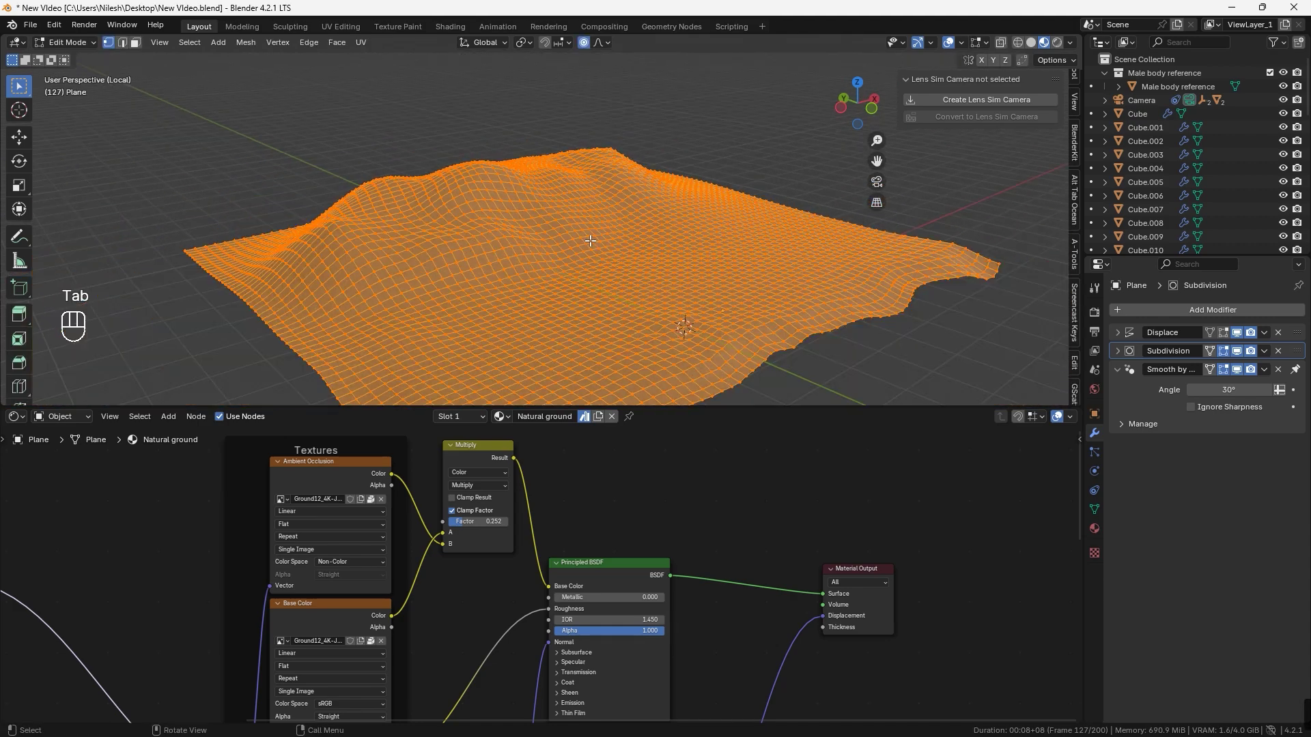
pyautogui.moveTo(591, 234); pyautogui.dragTo(556, 239)
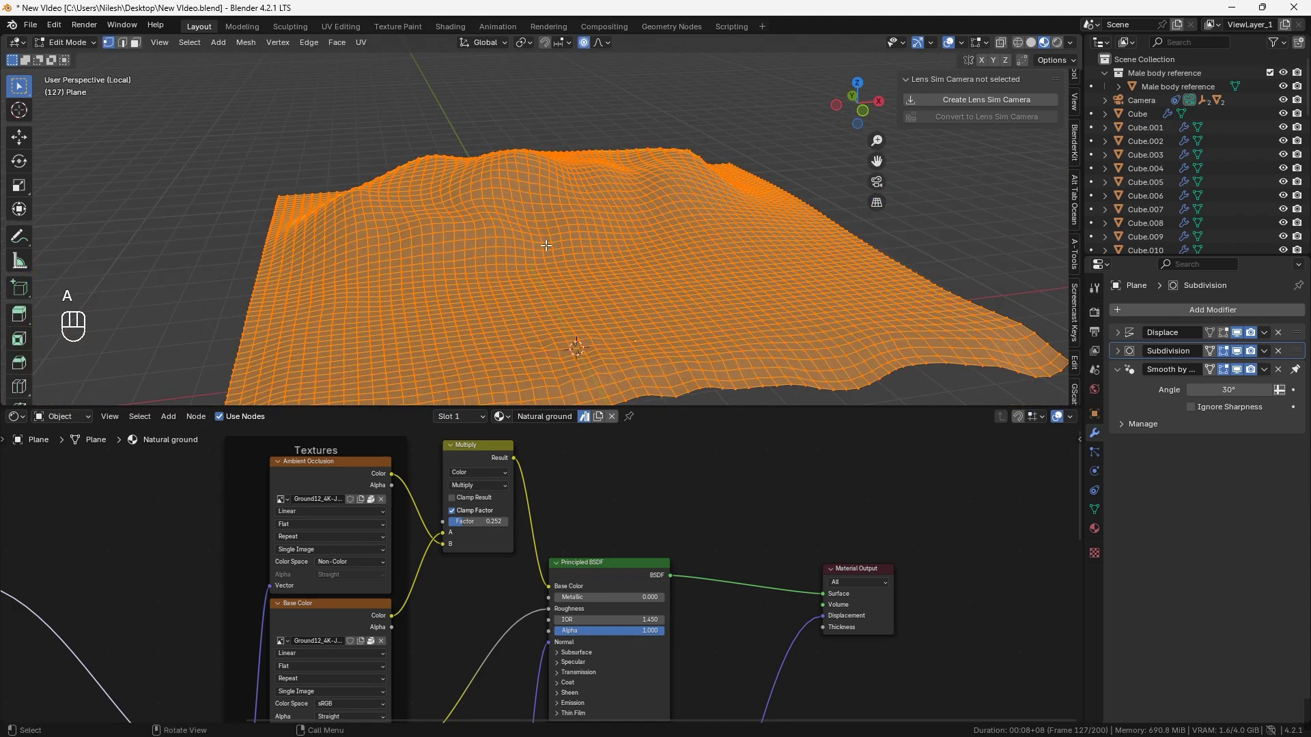
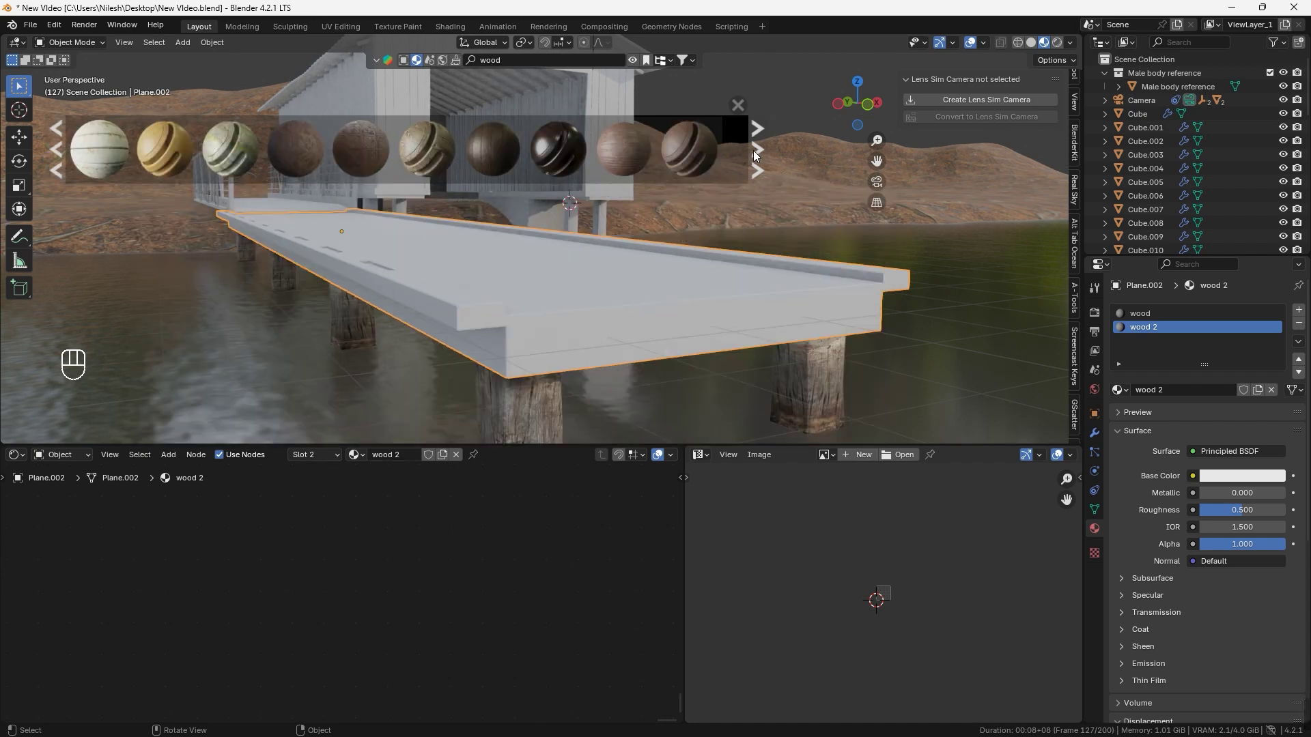
# - Browse the material library's wood materials for the dock, paging to the next set
pyautogui.moveTo(760, 150); pyautogui.dragTo(77, 149)
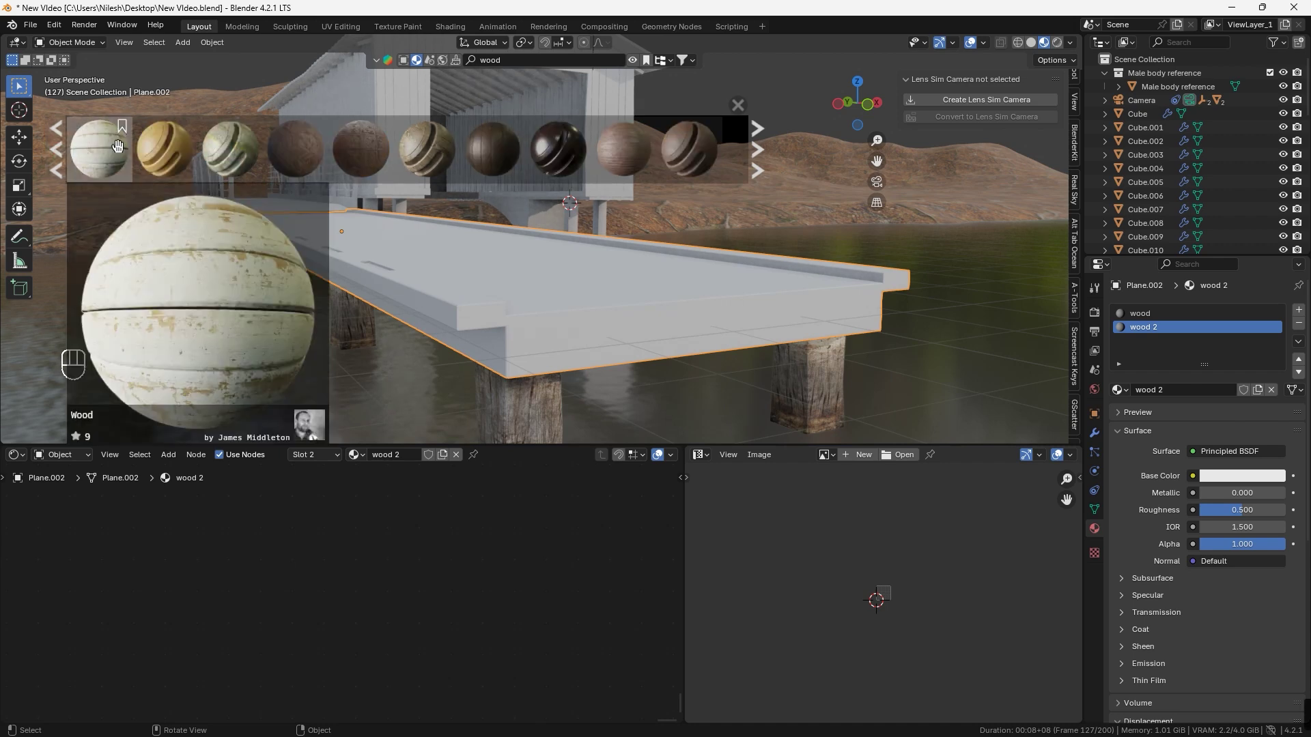
pyautogui.click(771, 147)
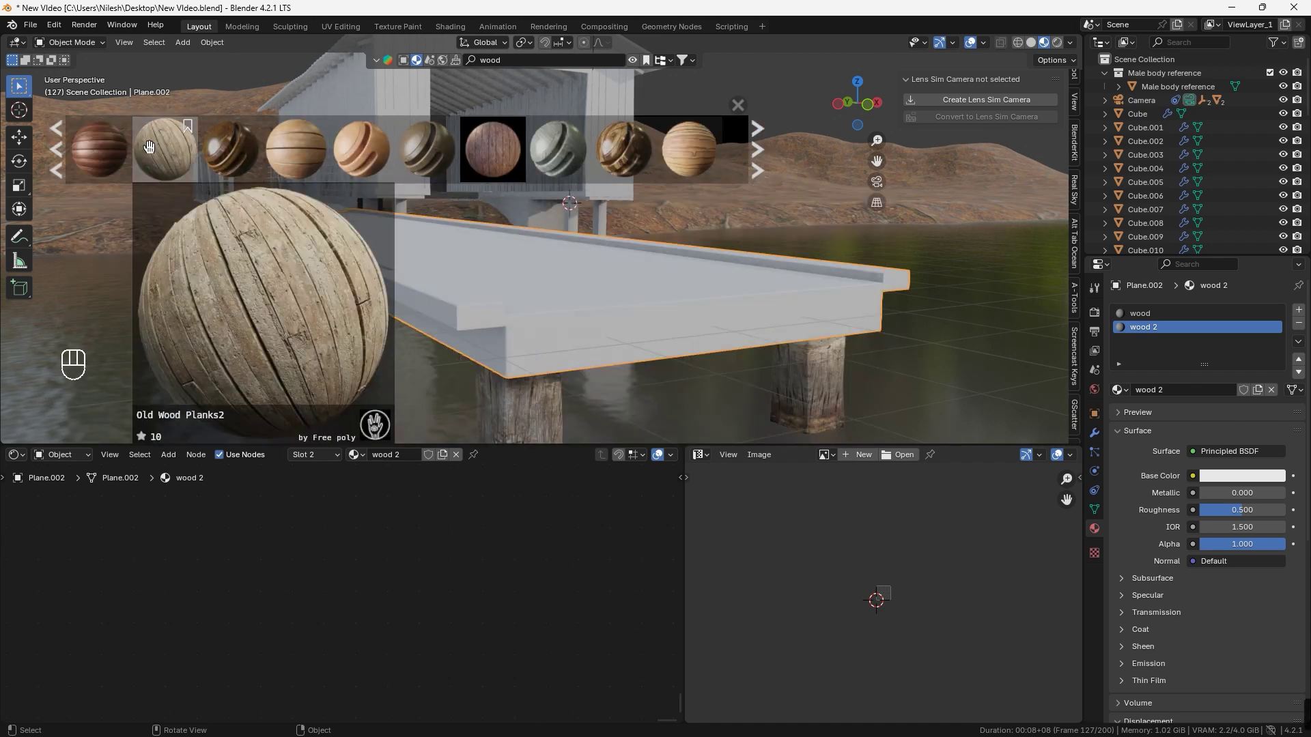
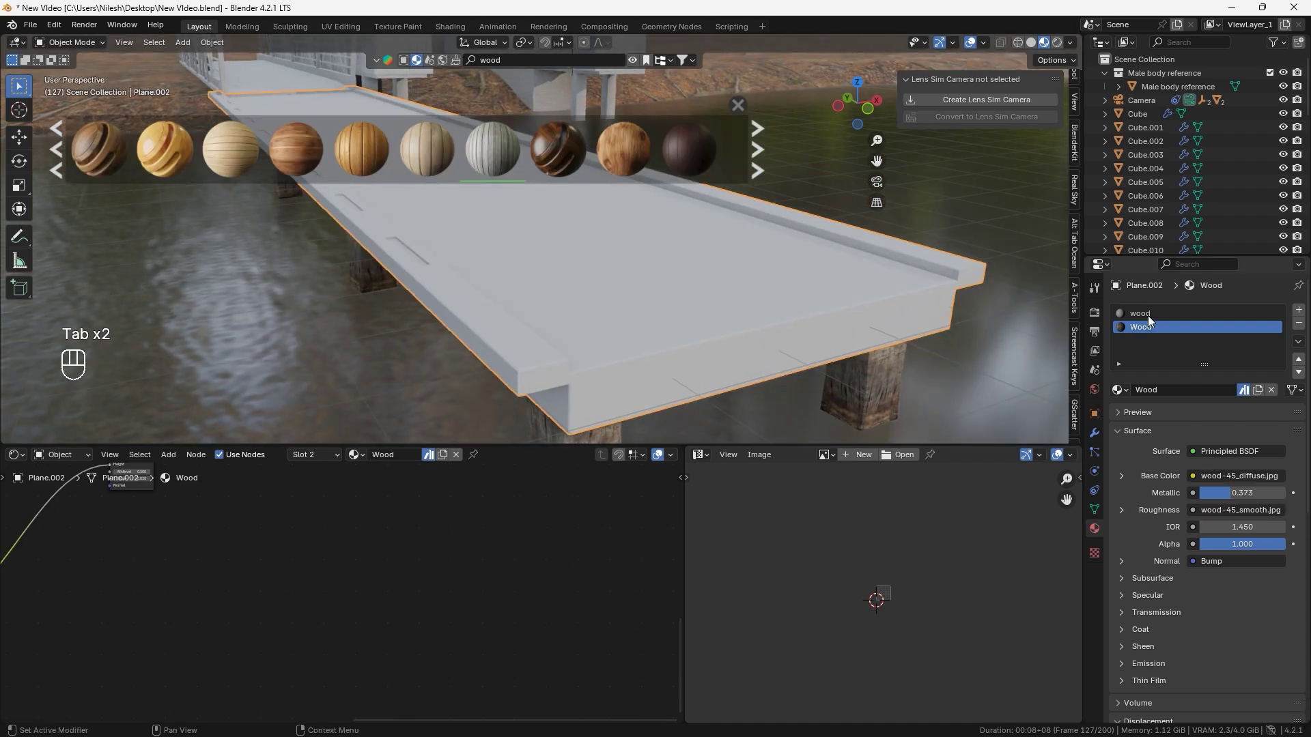
# - Select all the dock's faces and rotate their UVs 70 degrees so the planks run lengthwise
pyautogui.moveTo(1304, 325); pyautogui.dragTo(676, 306)
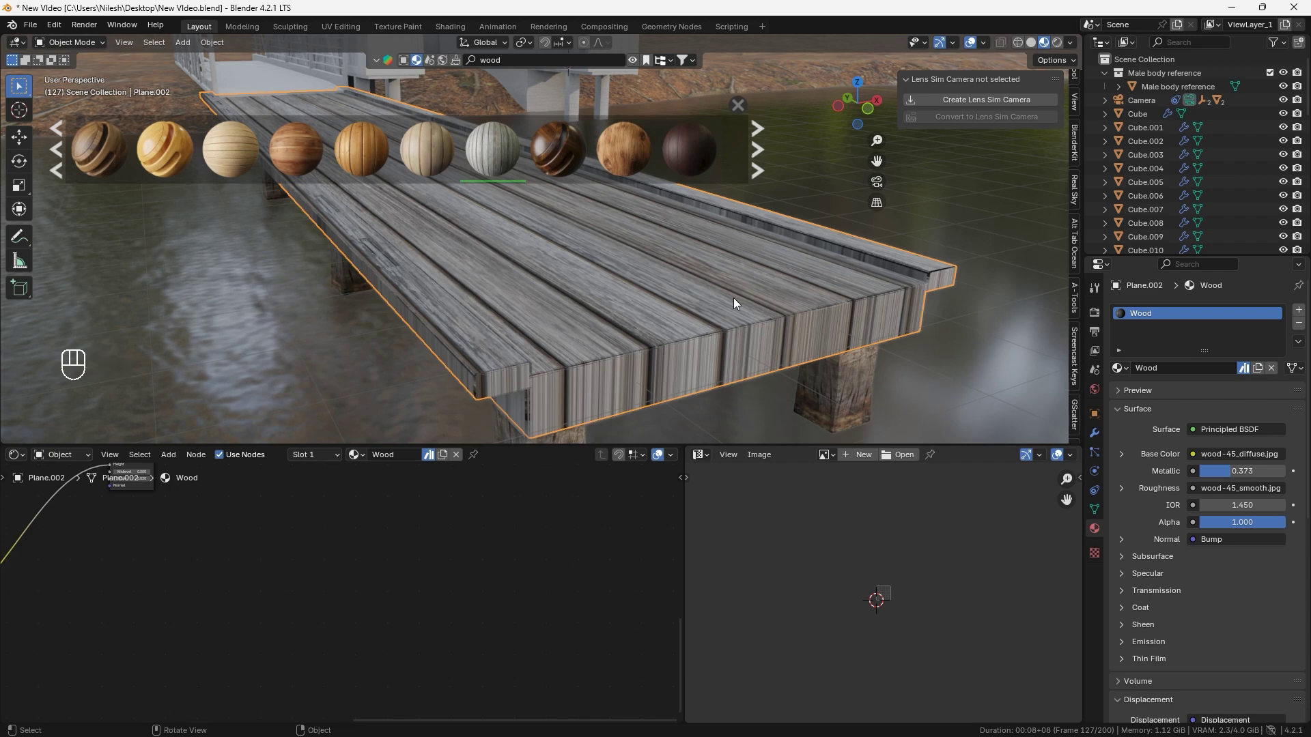
pyautogui.press('Tab')
pyautogui.press('a')
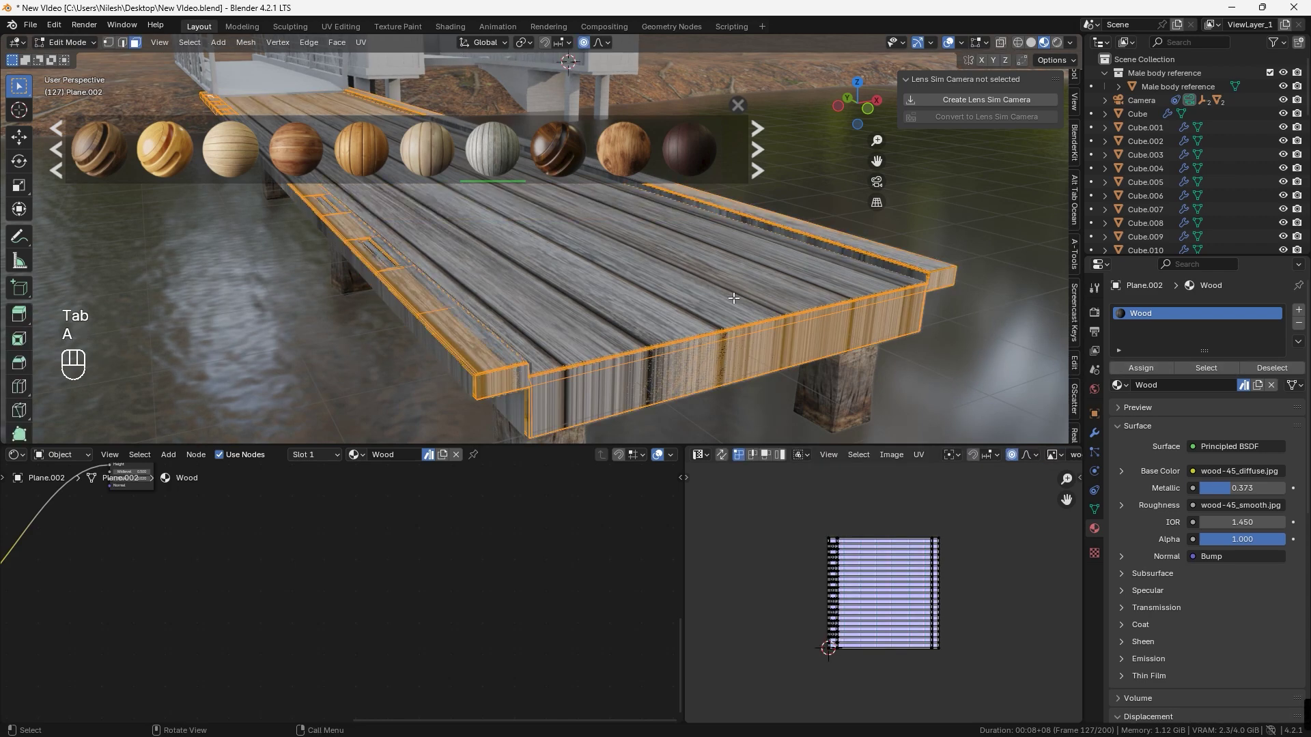
pyautogui.click(457, 239)
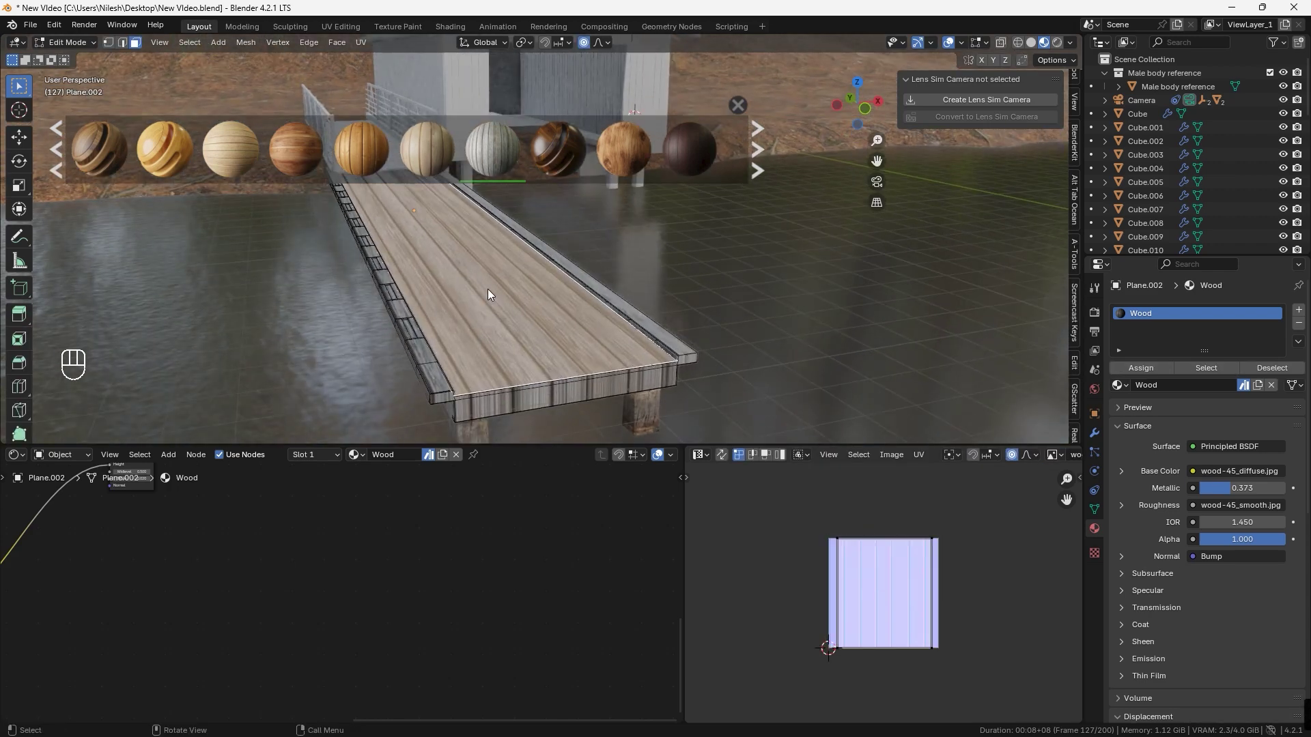
pyautogui.press('KP_7')
pyautogui.press('KP_0')
pyautogui.press('KP_Enter')
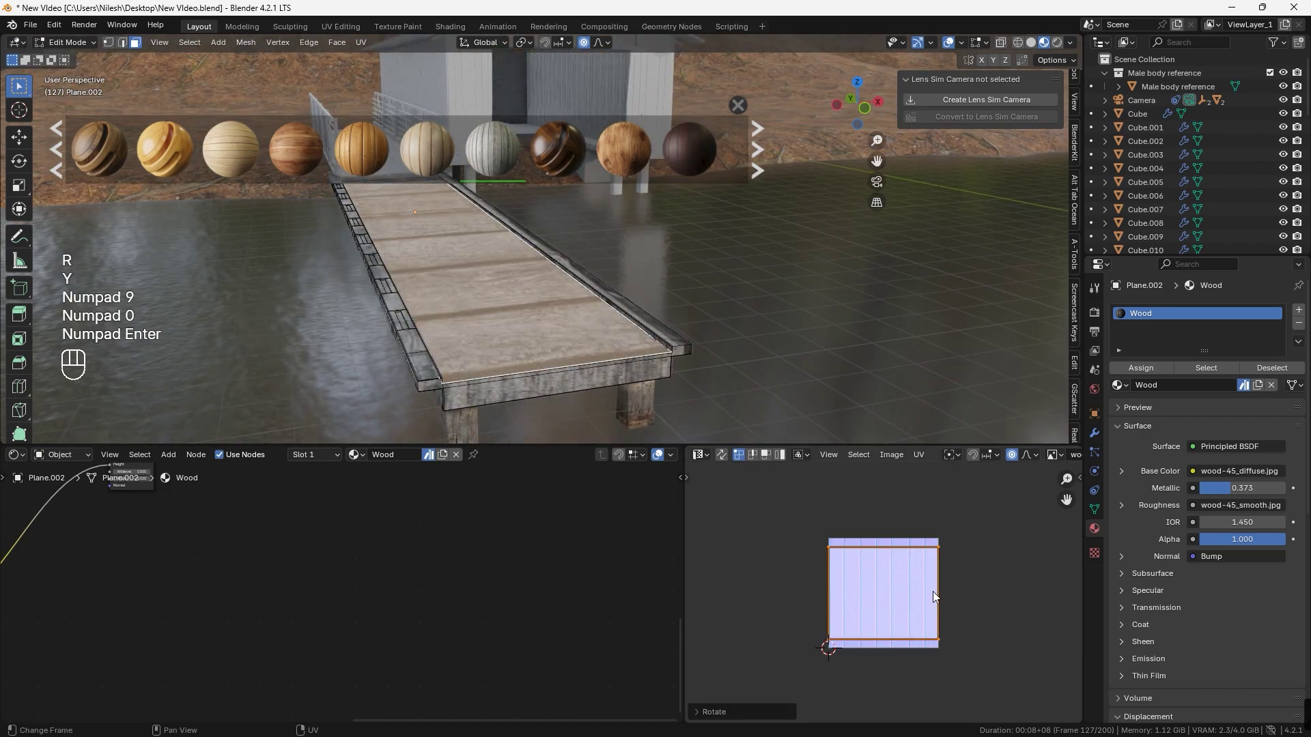
# - Scale the dock's UVs, including along X, to stretch the plank texture naturally
pyautogui.press('s')
pyautogui.click(1051, 601)
pyautogui.press('s')
pyautogui.press('x')
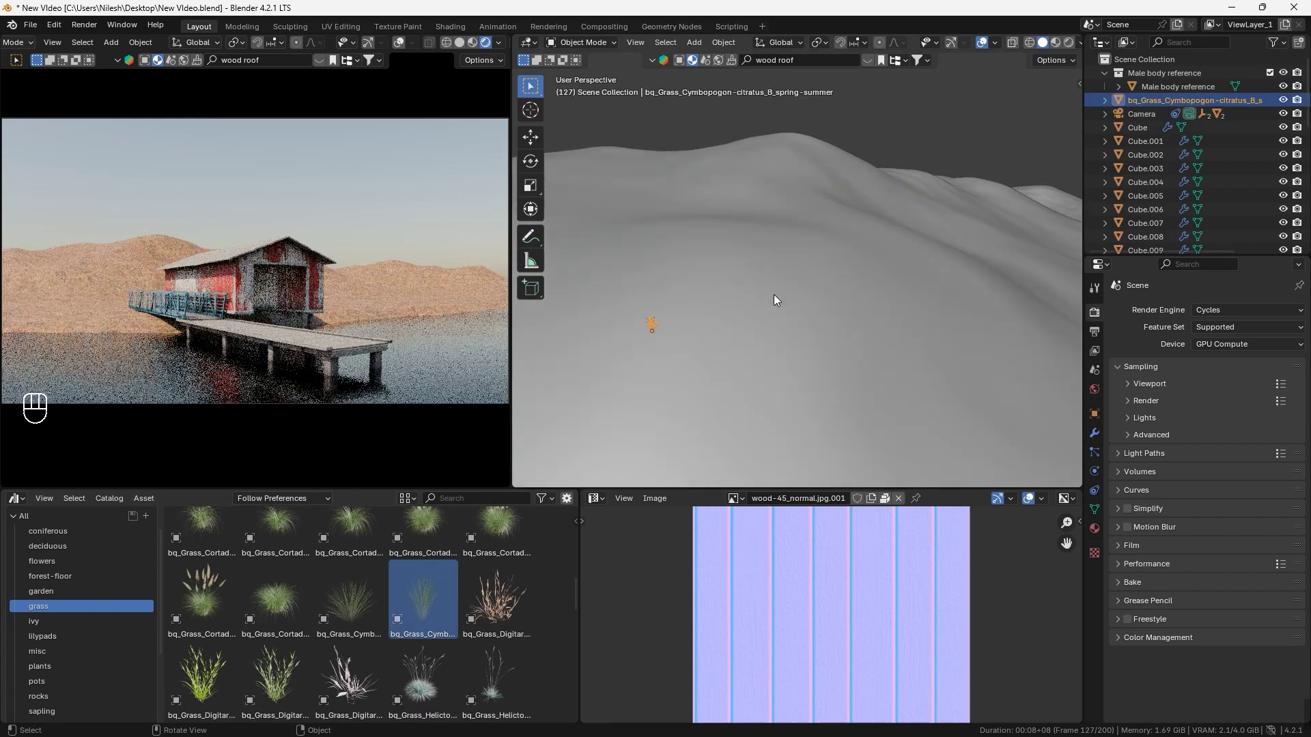
# - Drop a Cymbopogon citratus grass clump from the asset library onto the terrain
pyautogui.moveTo(708, 325); pyautogui.dragTo(792, 324)
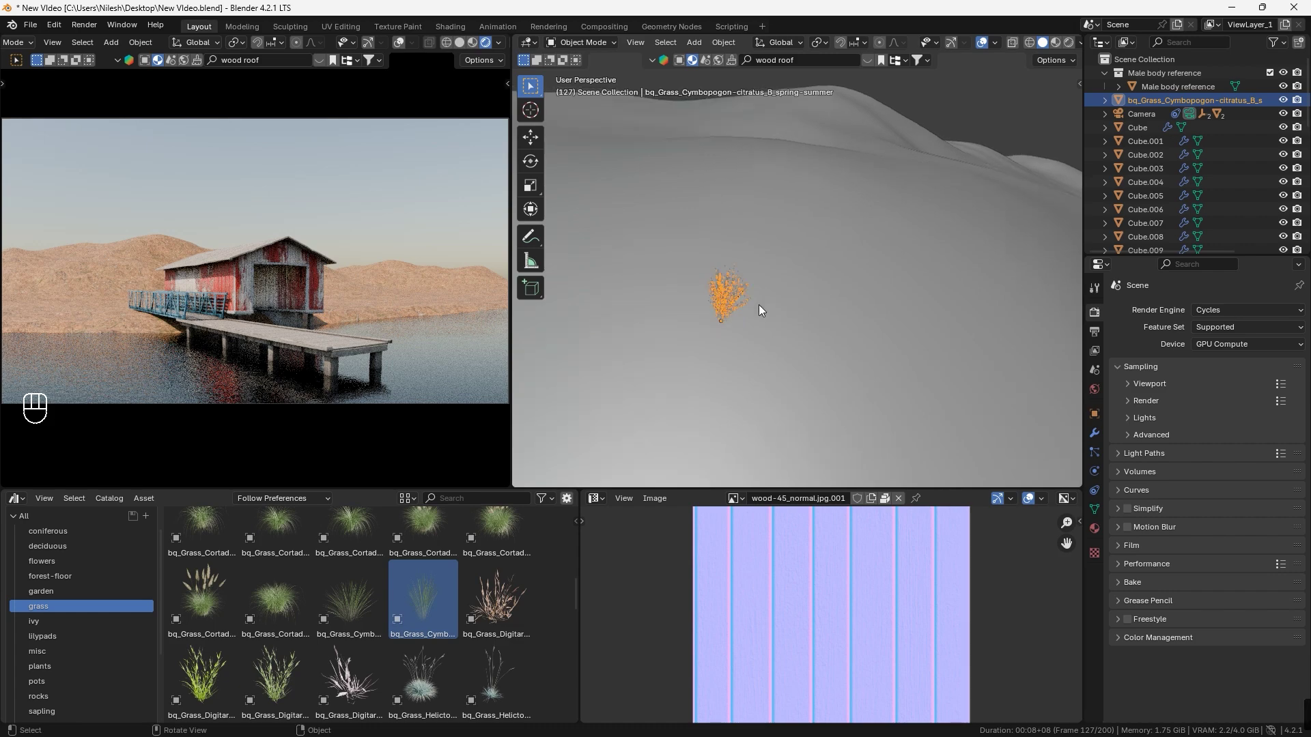
pyautogui.click(656, 344)
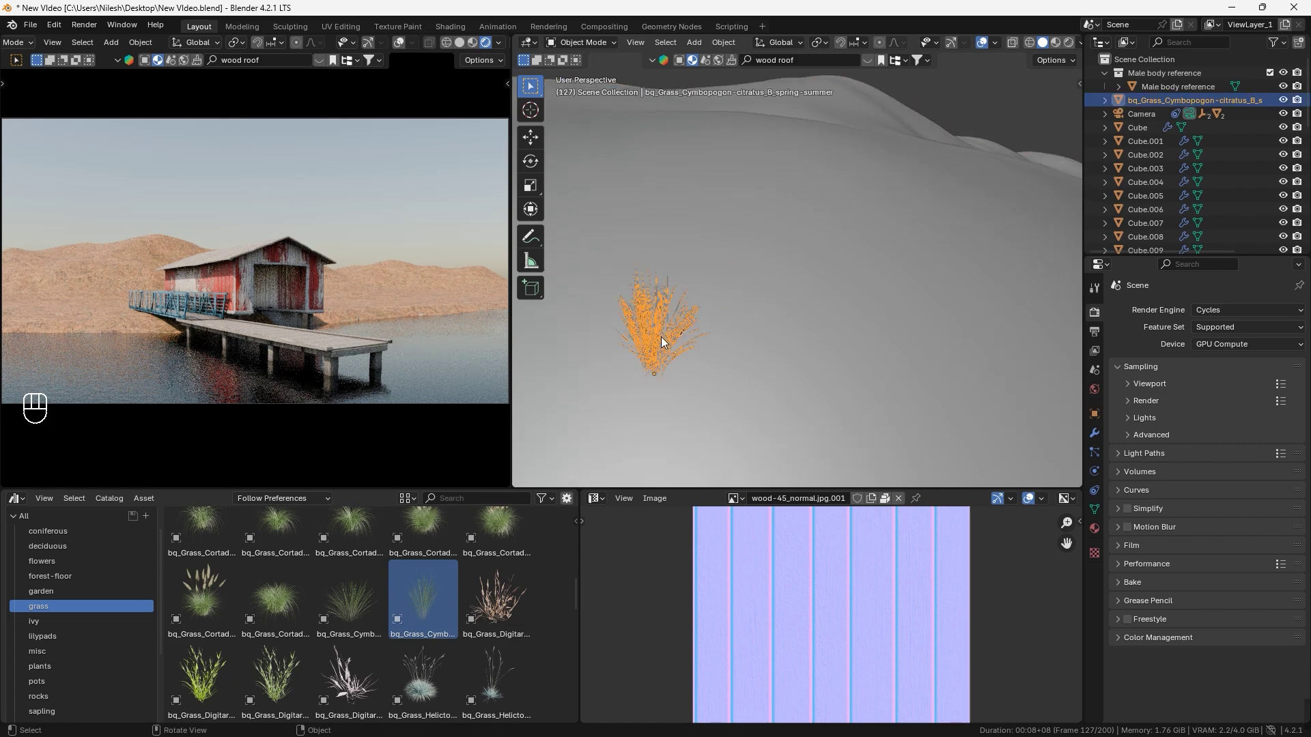
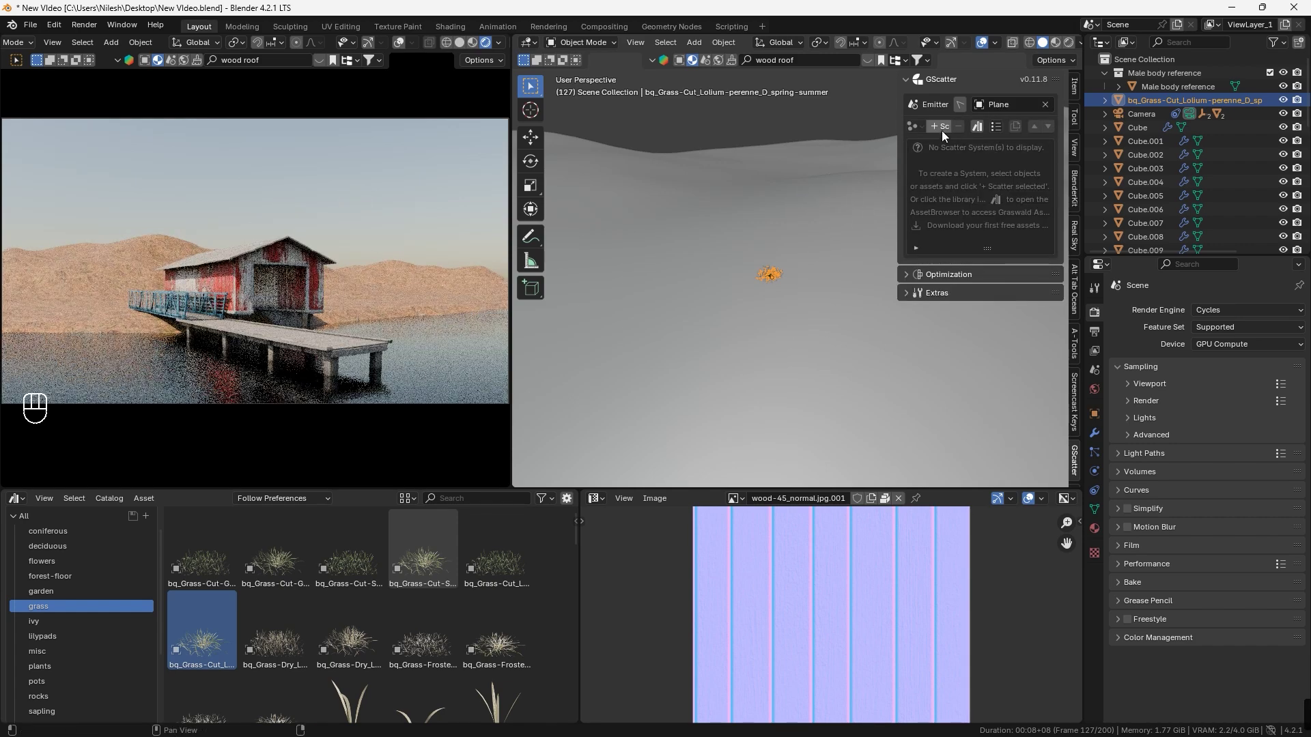
# - Scatter the cut Lolium perenne grass across the terrain with GScatter and save the file
pyautogui.moveTo(946, 134); pyautogui.dragTo(689, 293)
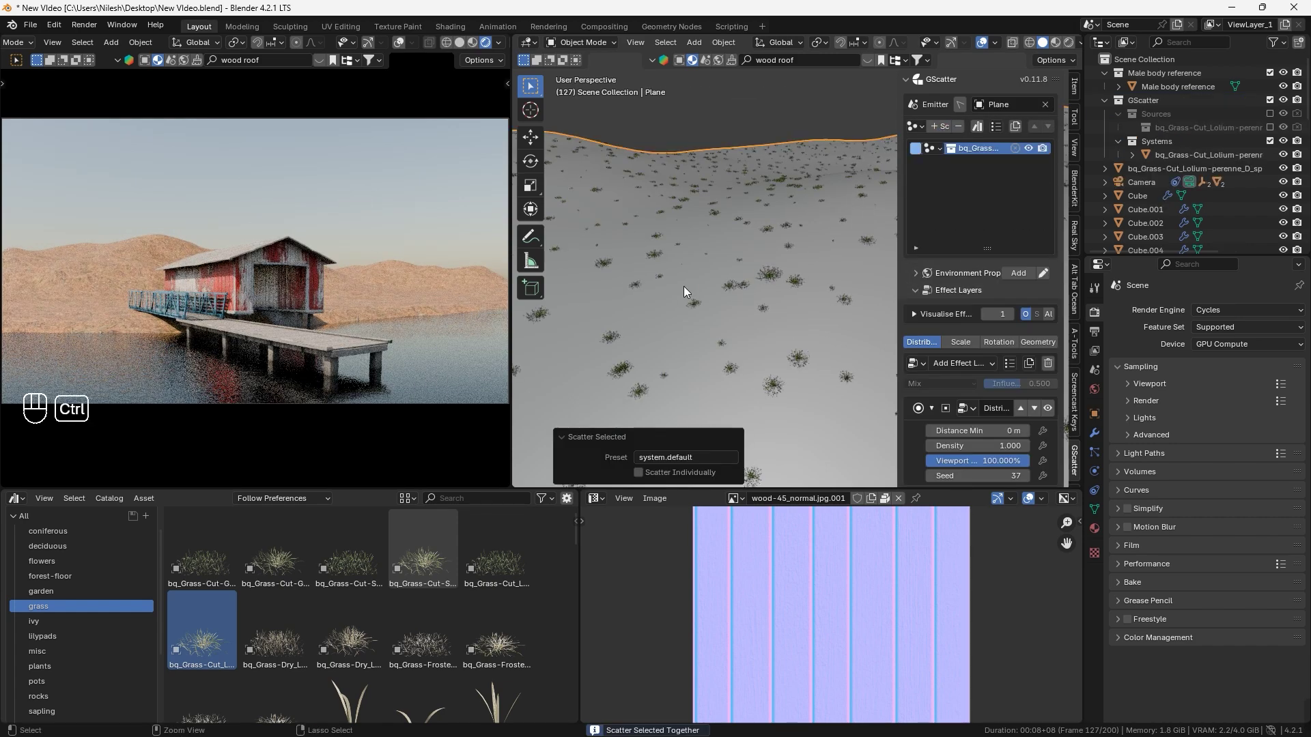
pyautogui.press('ctrl+s')
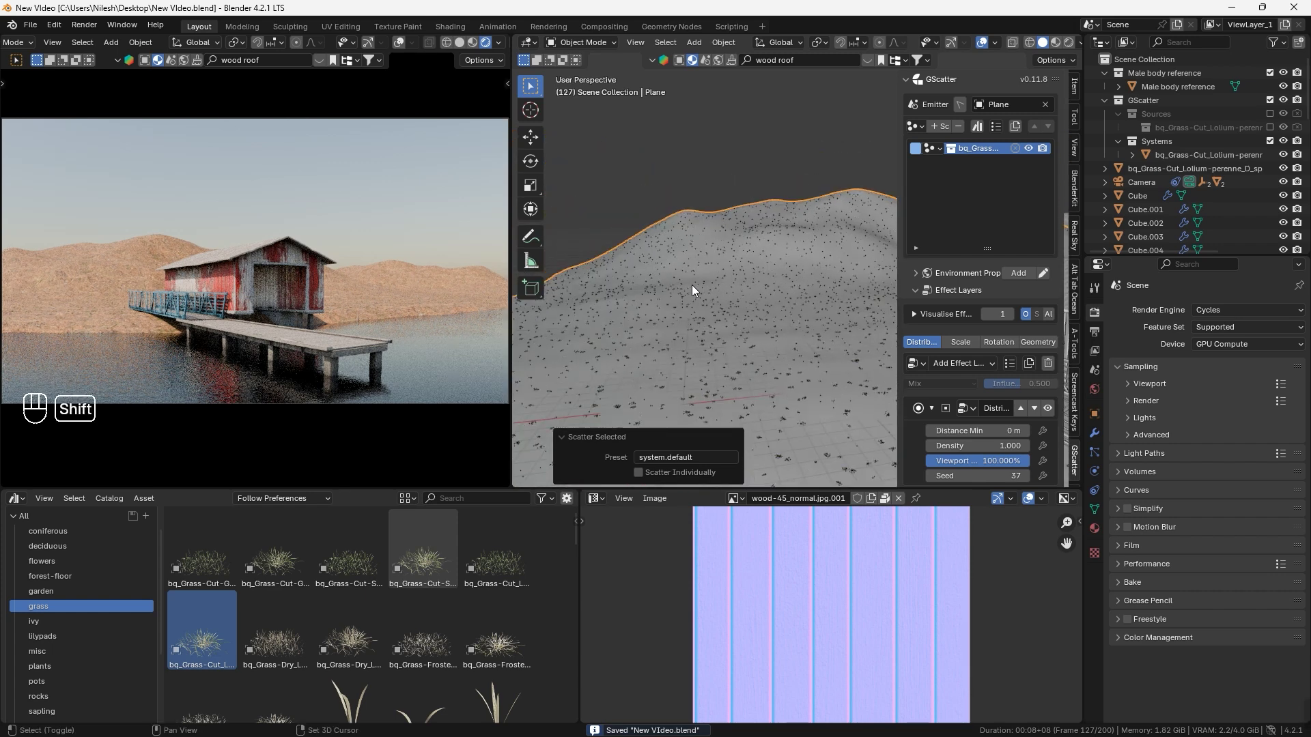
pyautogui.middleClick(707, 278)
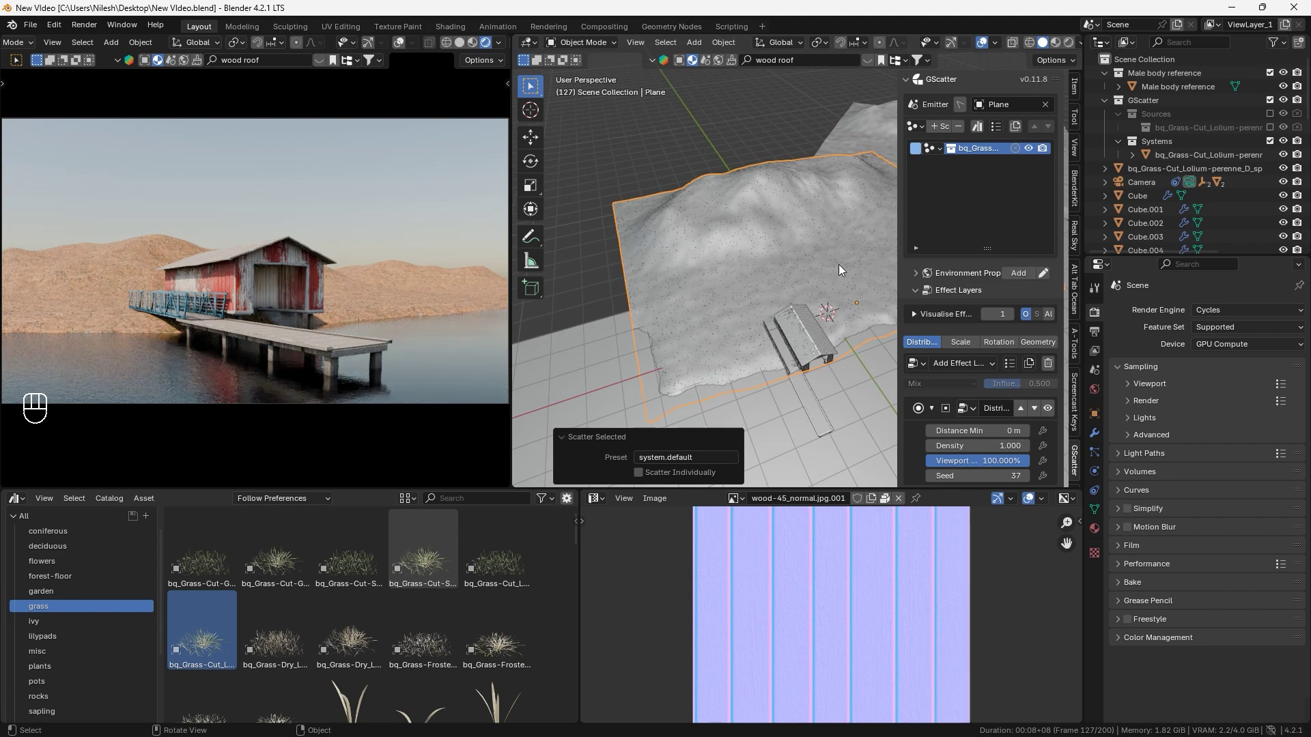